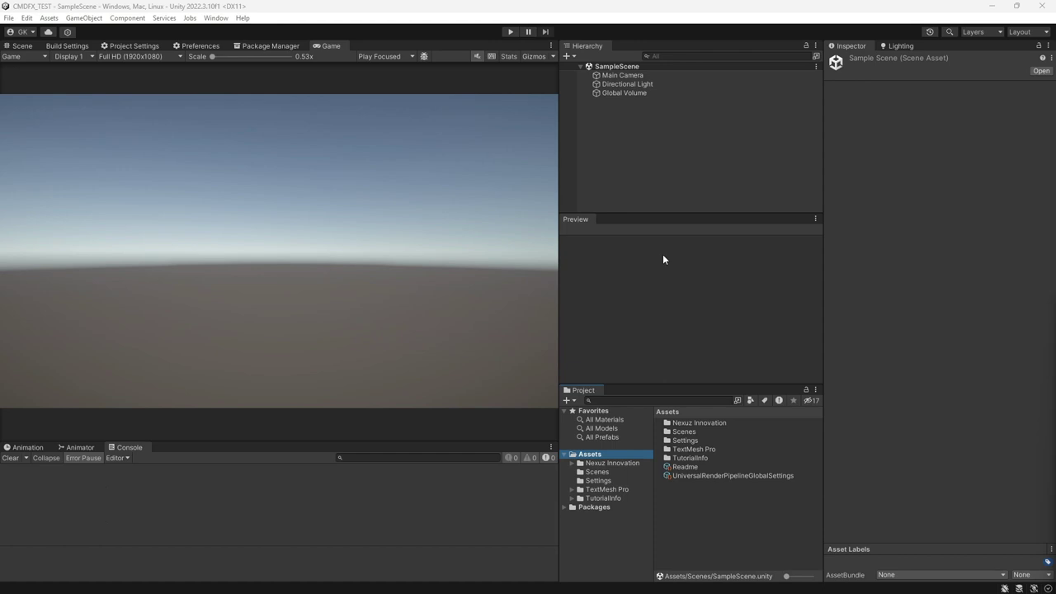
- Browse into Assets > Nexuz Innovation > CMDFX > Scenes in the Project window
left_click(633, 461)
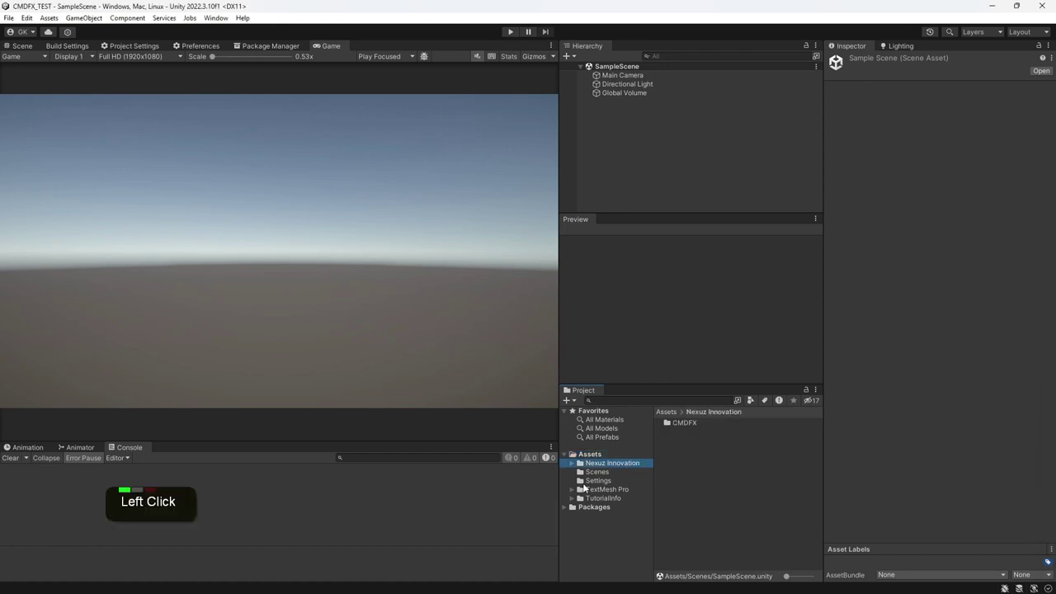
left_click(573, 462)
left_click(596, 470)
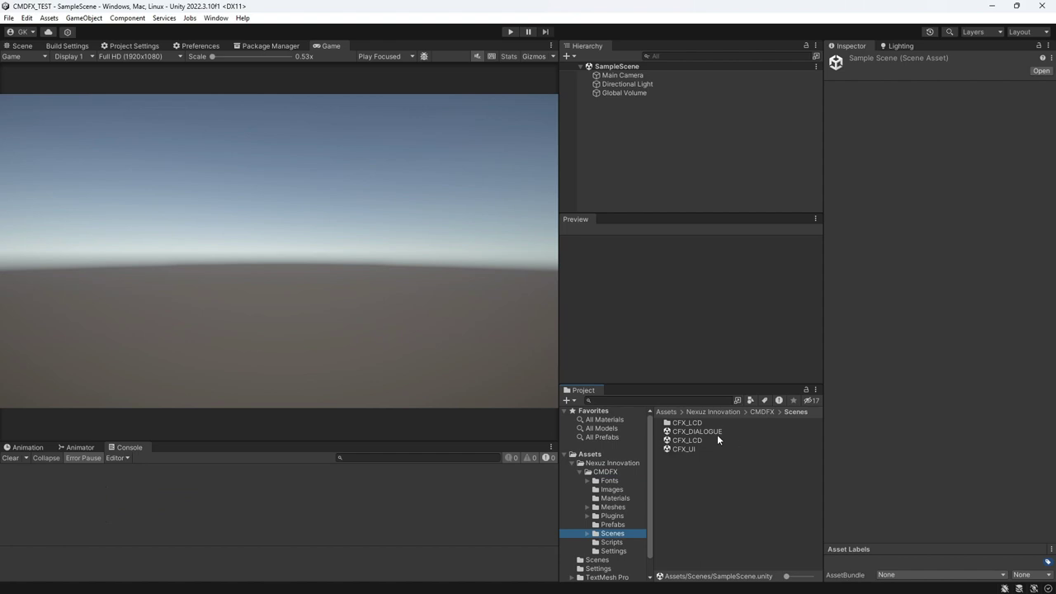
- Load the CFX_LCD demo scene from the Scenes folder
left_click_drag(716, 437, 718, 439)
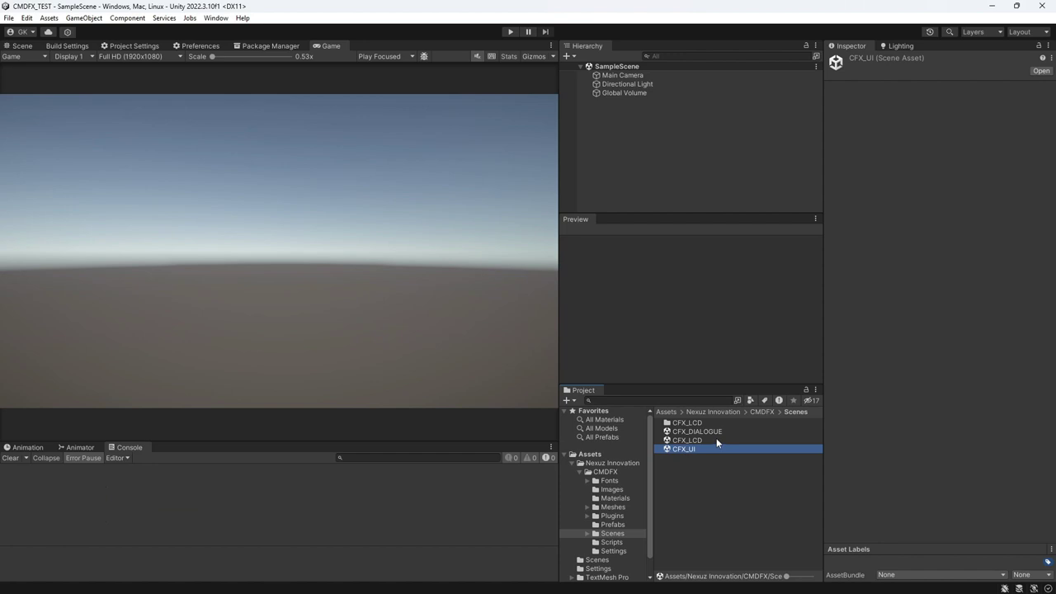
left_click(718, 439)
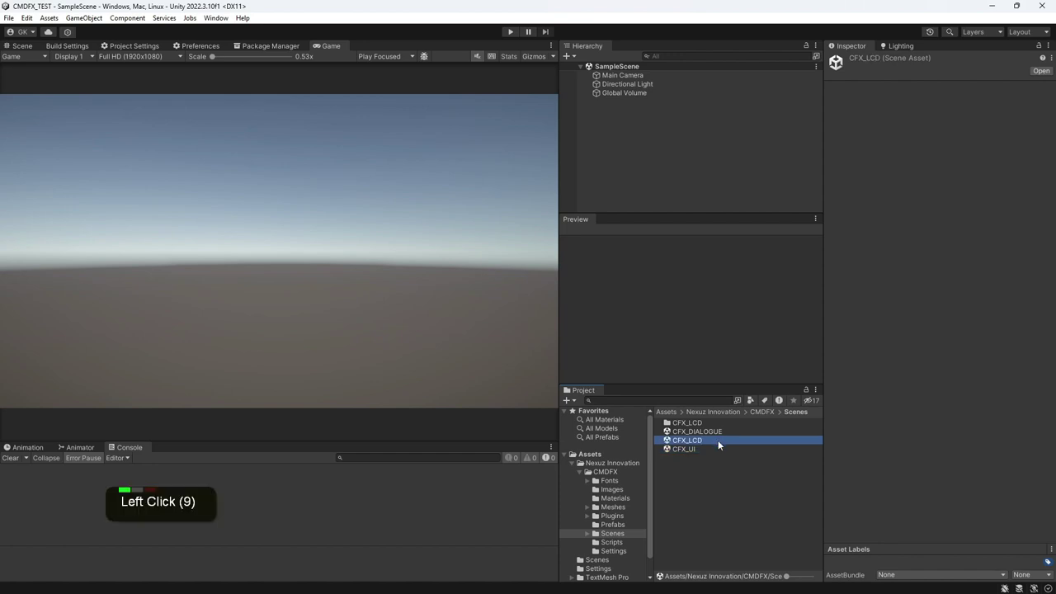
left_click(718, 439)
double_click(718, 439)
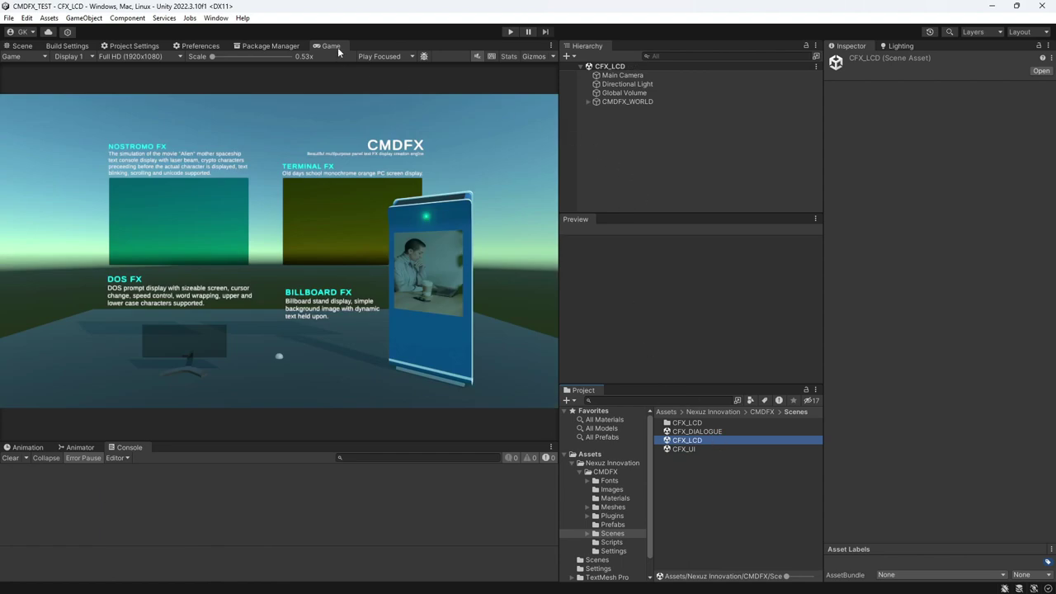
left_click(342, 44)
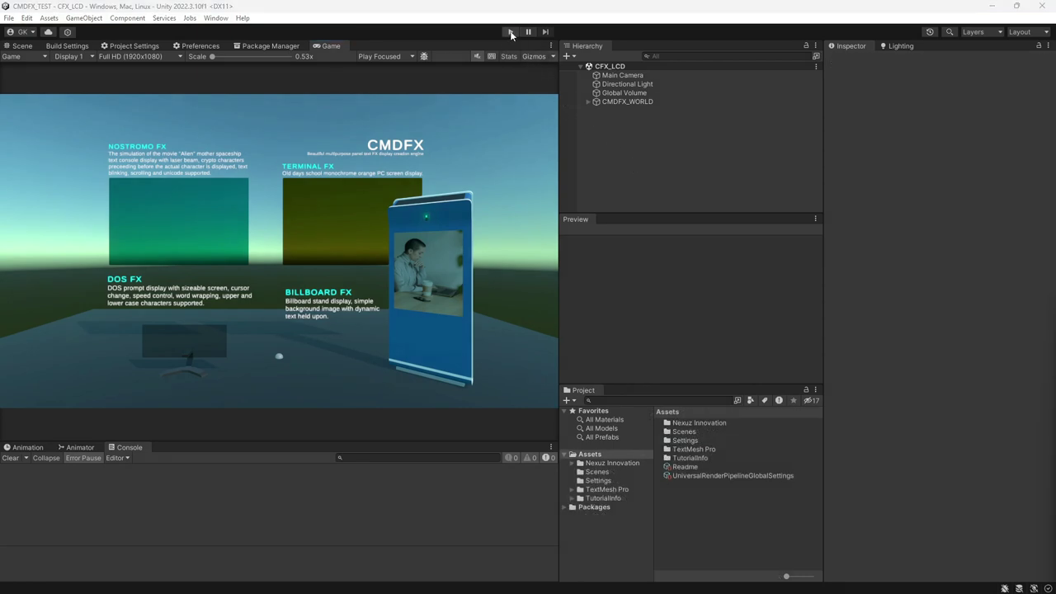
- Enter Play mode so the CFX_LCD terminal, DOS and billboard displays animate text
left_click(512, 31)
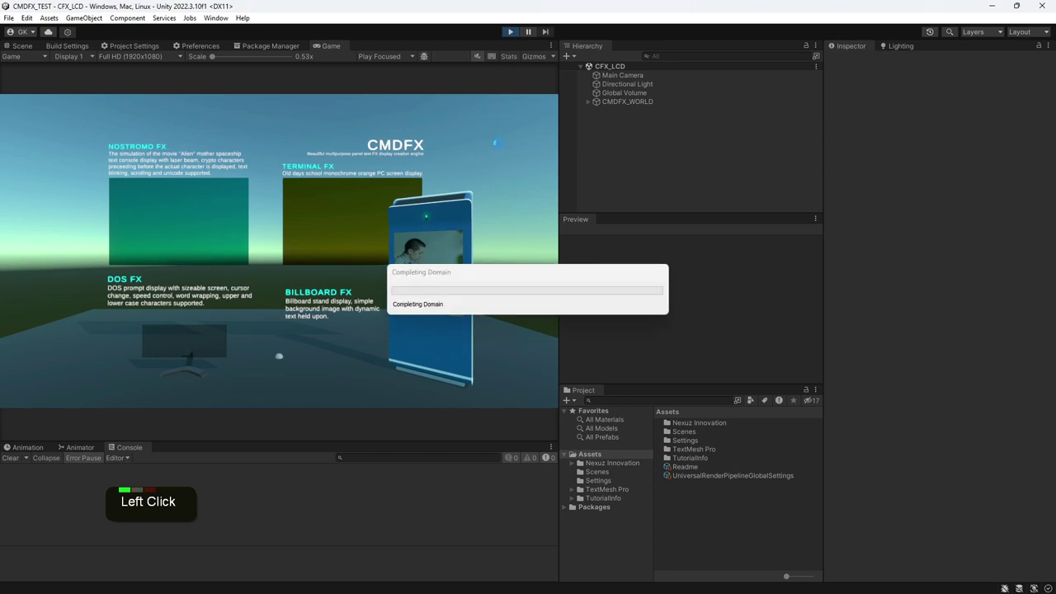
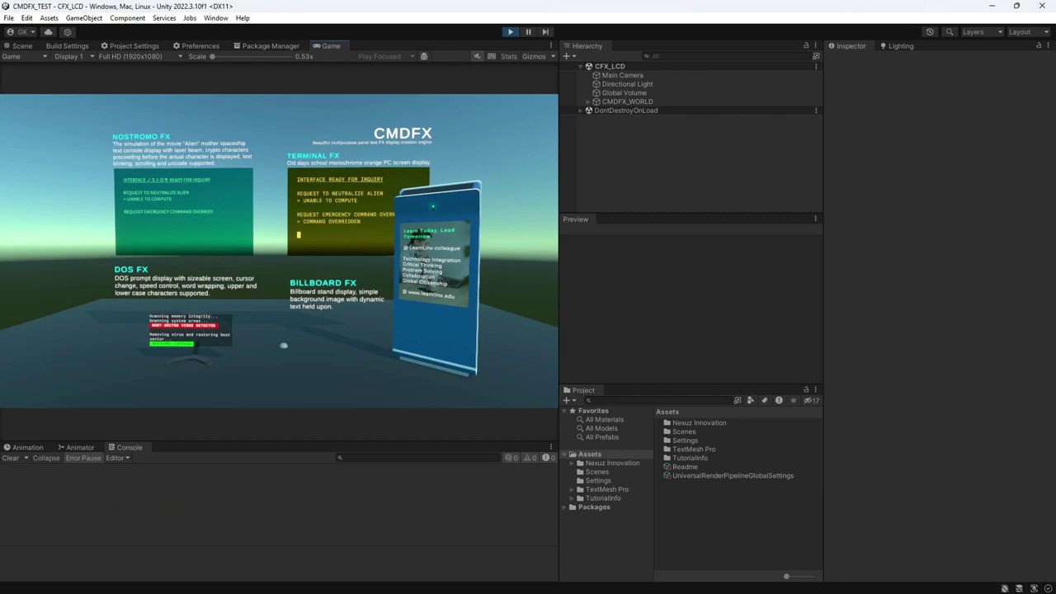
key("Delete")
double_click(279, 251)
key("Escape")
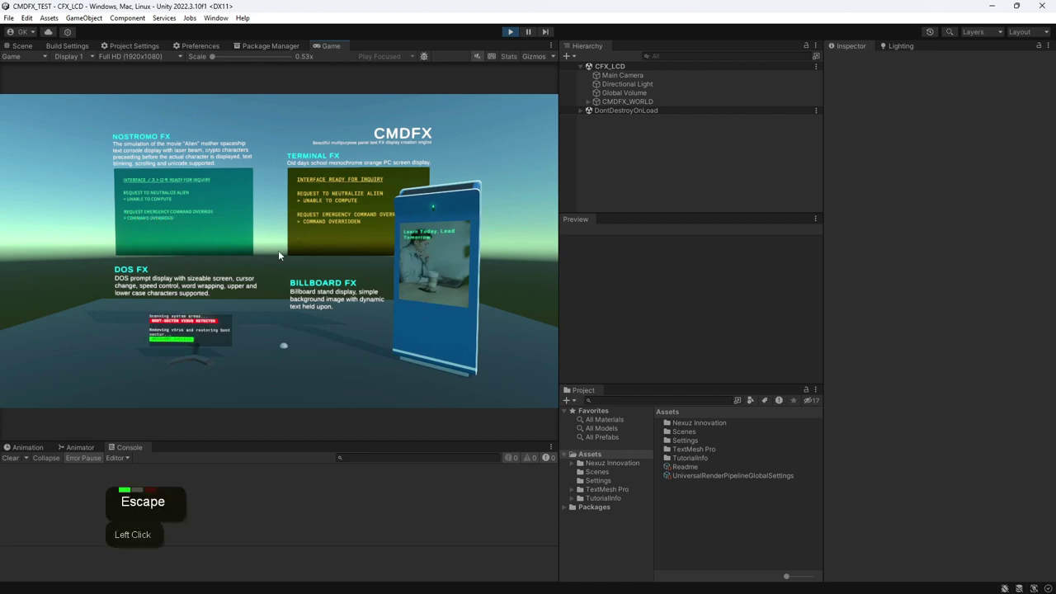
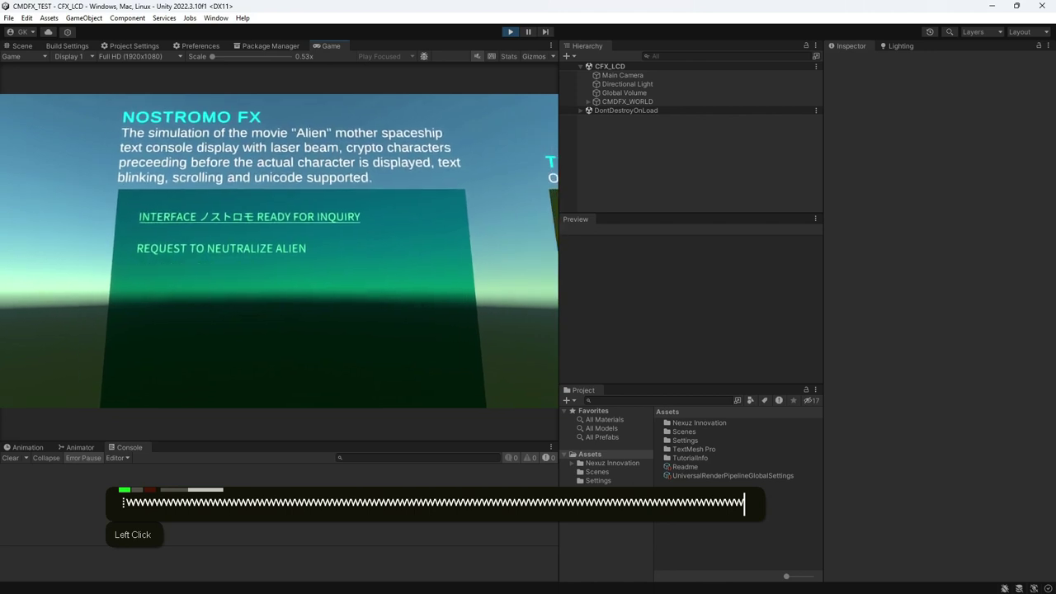
- Watch the Nostromo FX panel close-up print its request, refusal and override lines
type("...")
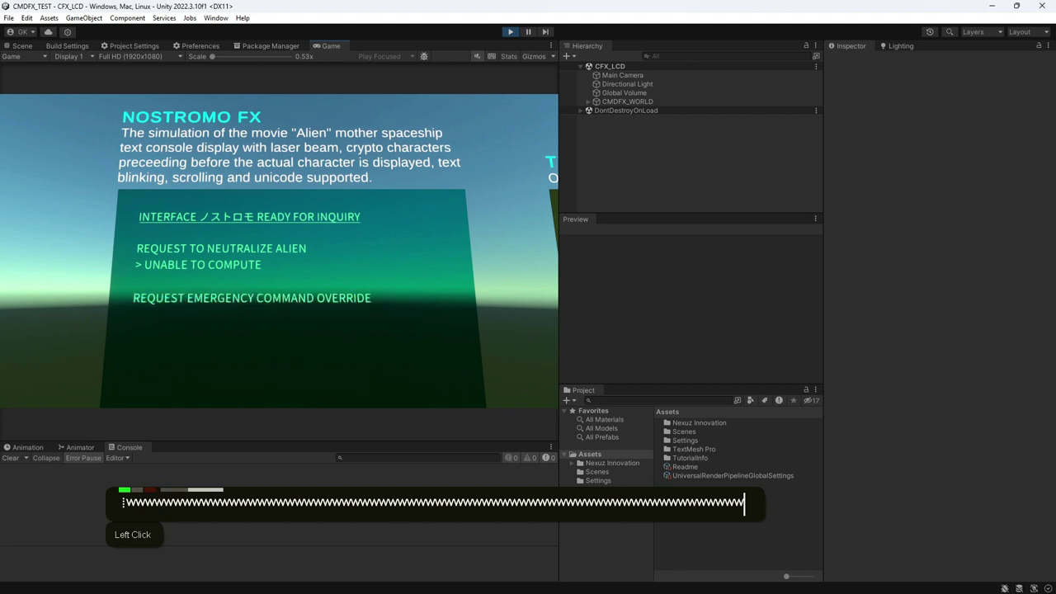